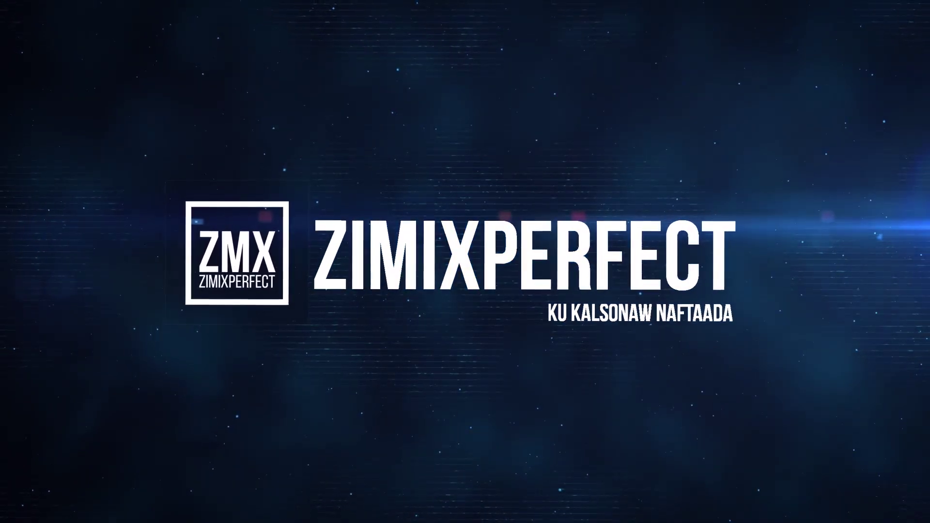
Step: Select the shepherd in the photo to begin isolating him from the background
click(370, 317)
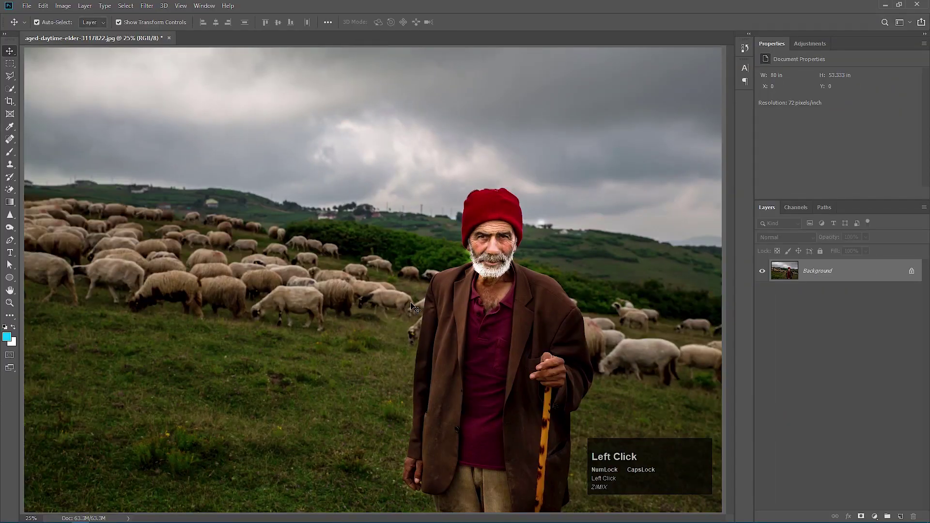
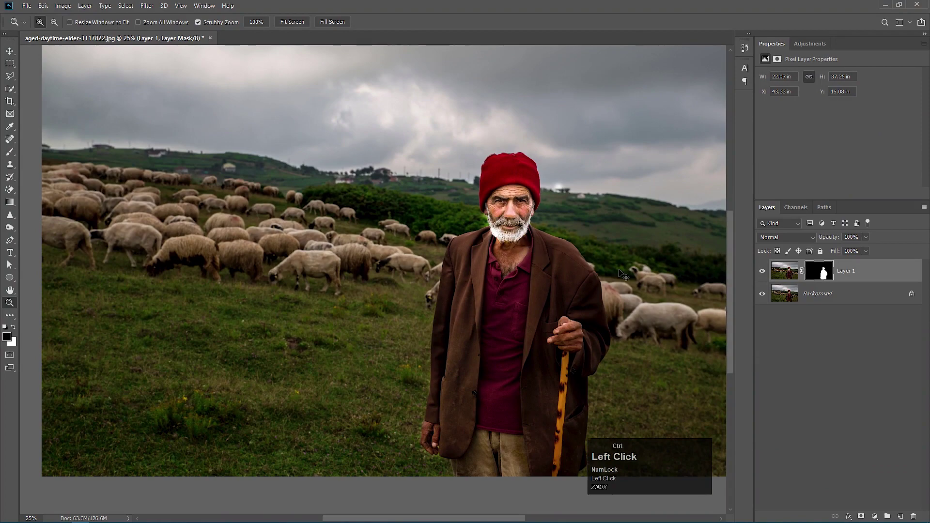
Step: Undo the last edit and show Layer 1's mask density and feather properties
key(ctrl+z)
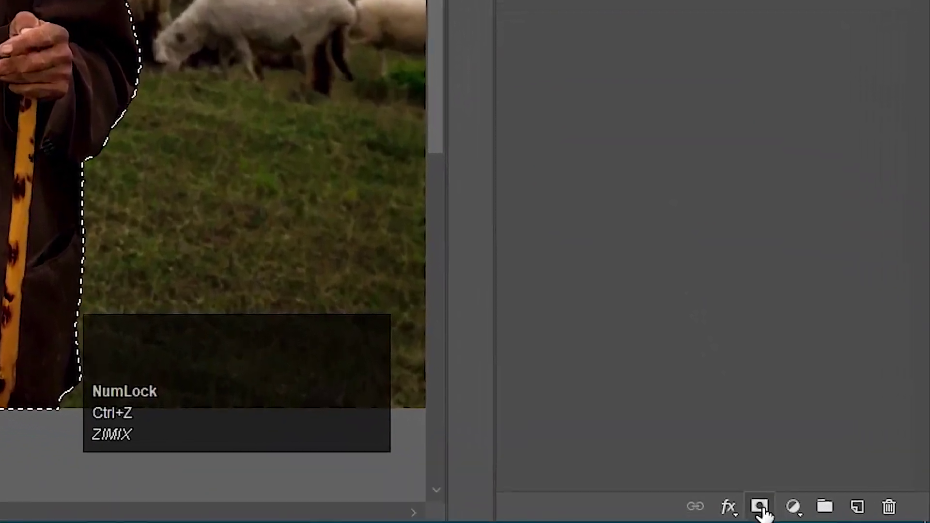
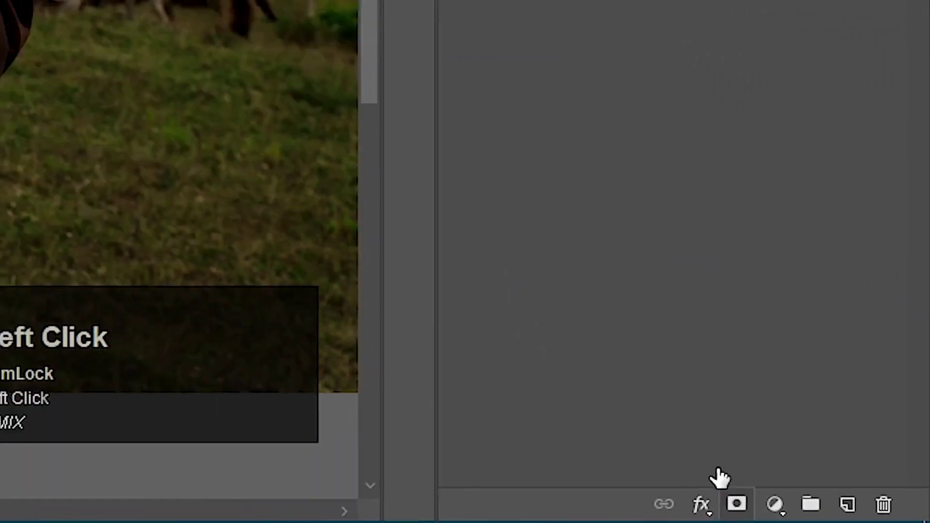
click(647, 323)
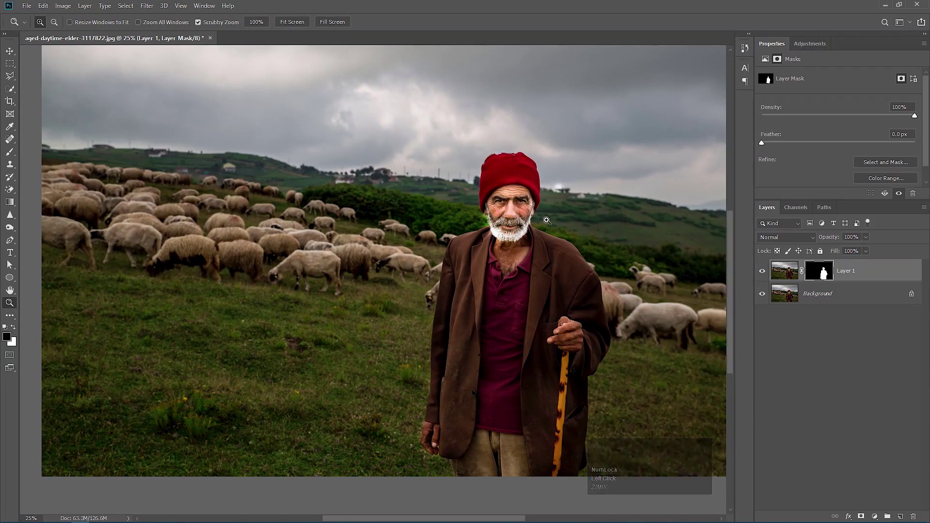